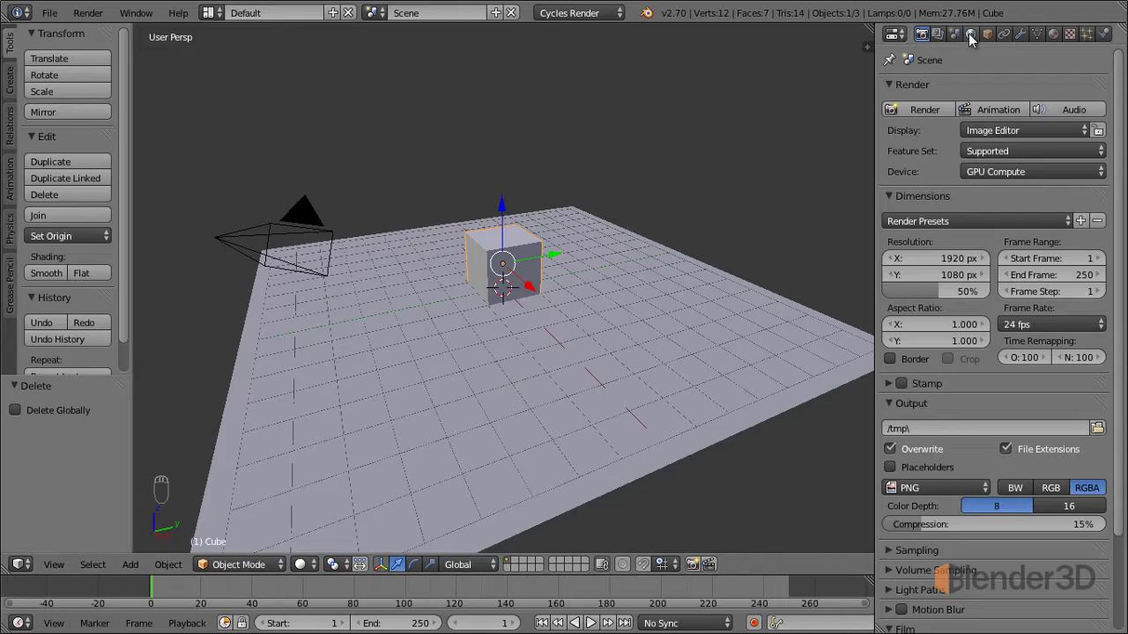
Show the World settings in Properties and inspect the dark grey world colour swatch
{"action": "left_click_drag", "start_coordinate": [973, 43], "coordinate": [981, 213]}
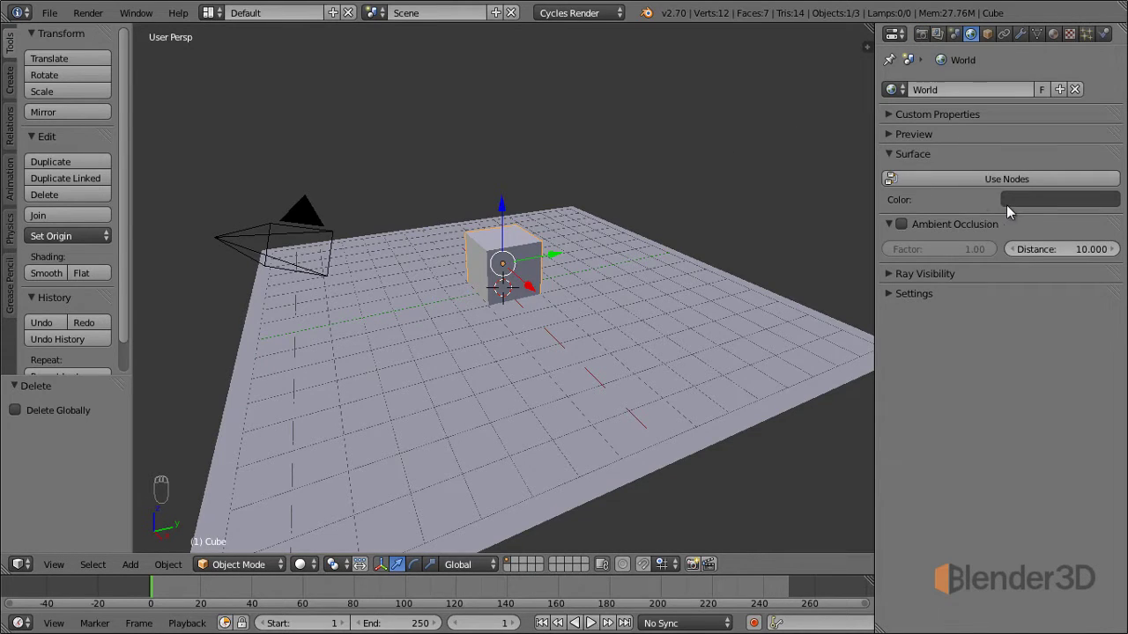
{"action": "left_click_drag", "start_coordinate": [1029, 210], "coordinate": [787, 358]}
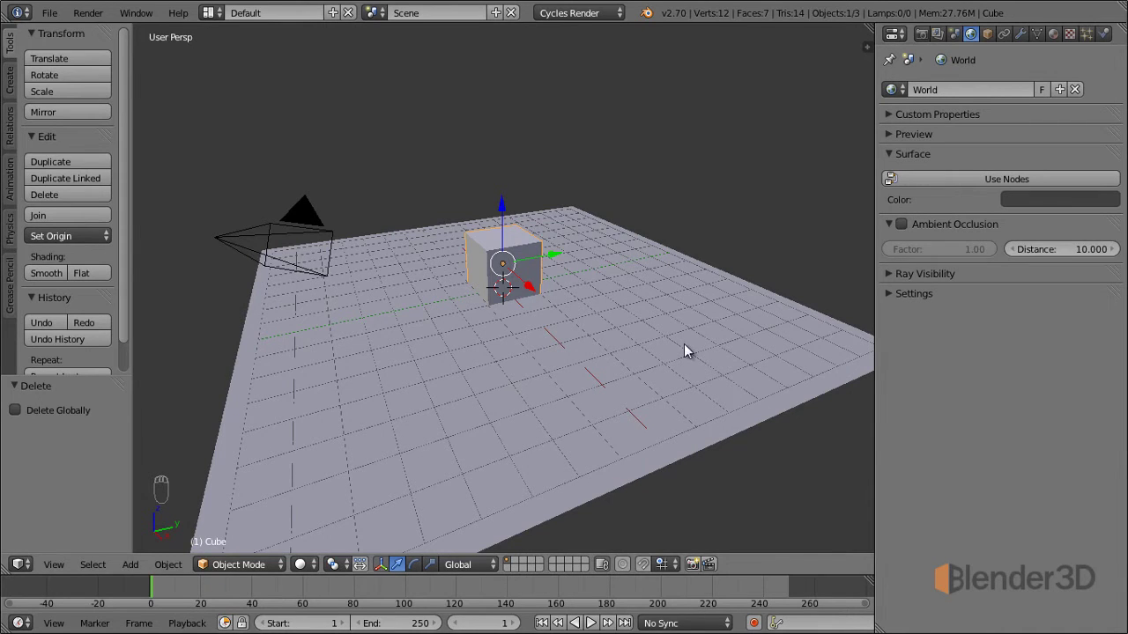
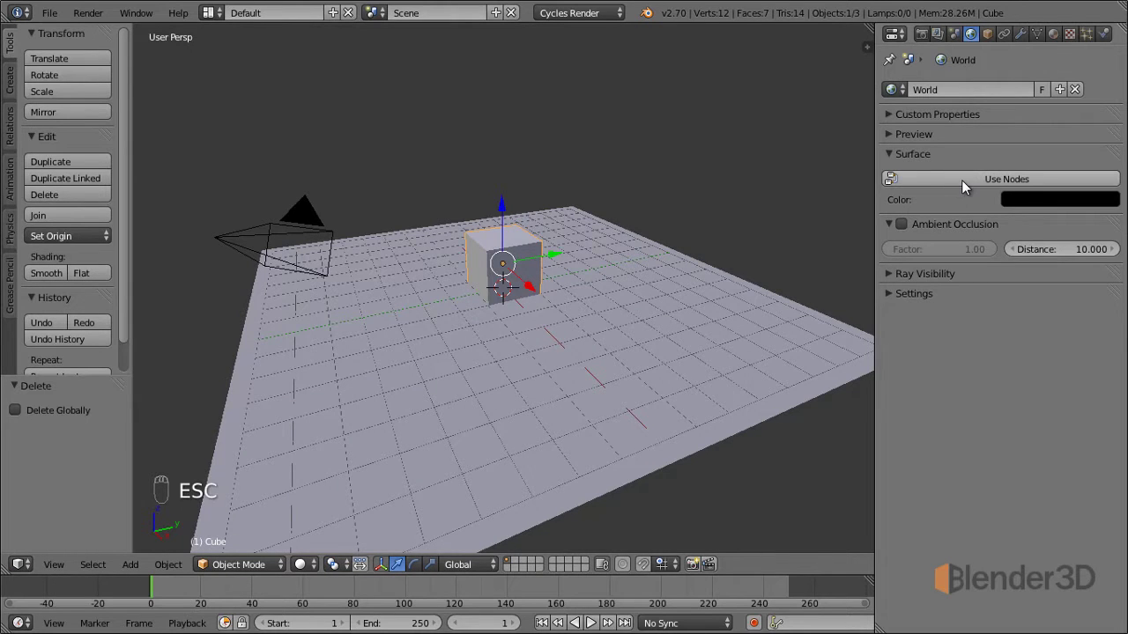
Enable Use Nodes on the world so it gets a black Background shader at strength 1
{"action": "left_click_drag", "start_coordinate": [963, 185], "coordinate": [979, 137]}
{"action": "left_click_drag", "start_coordinate": [982, 137], "coordinate": [1009, 197]}
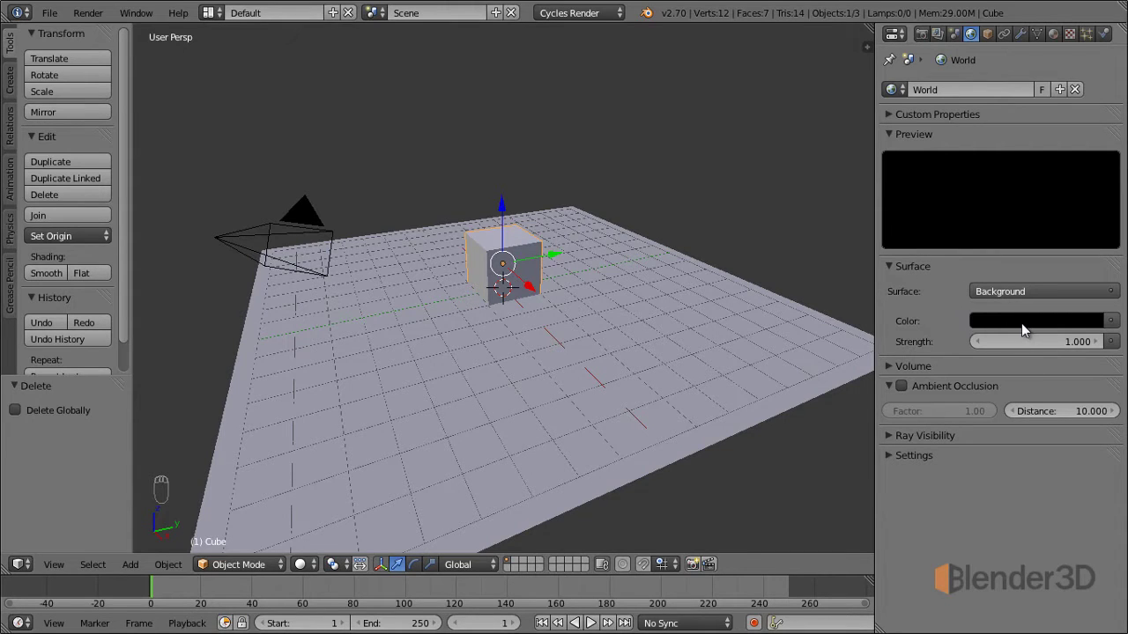
Pick a soft light green for the world Background colour
{"action": "left_click_drag", "start_coordinate": [1024, 331], "coordinate": [1020, 138]}
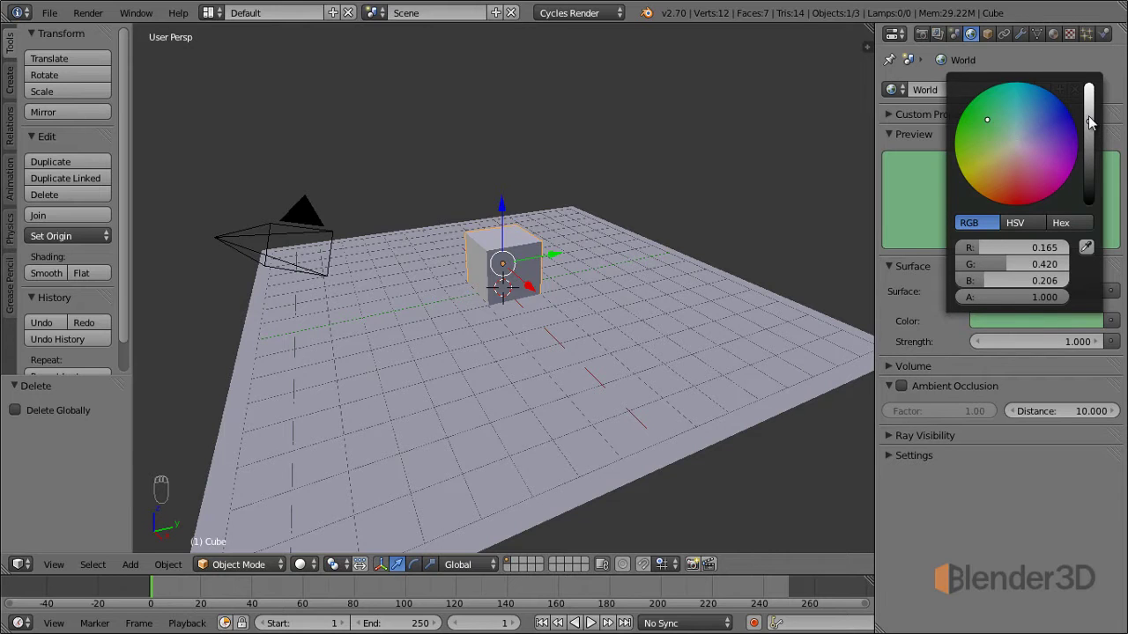
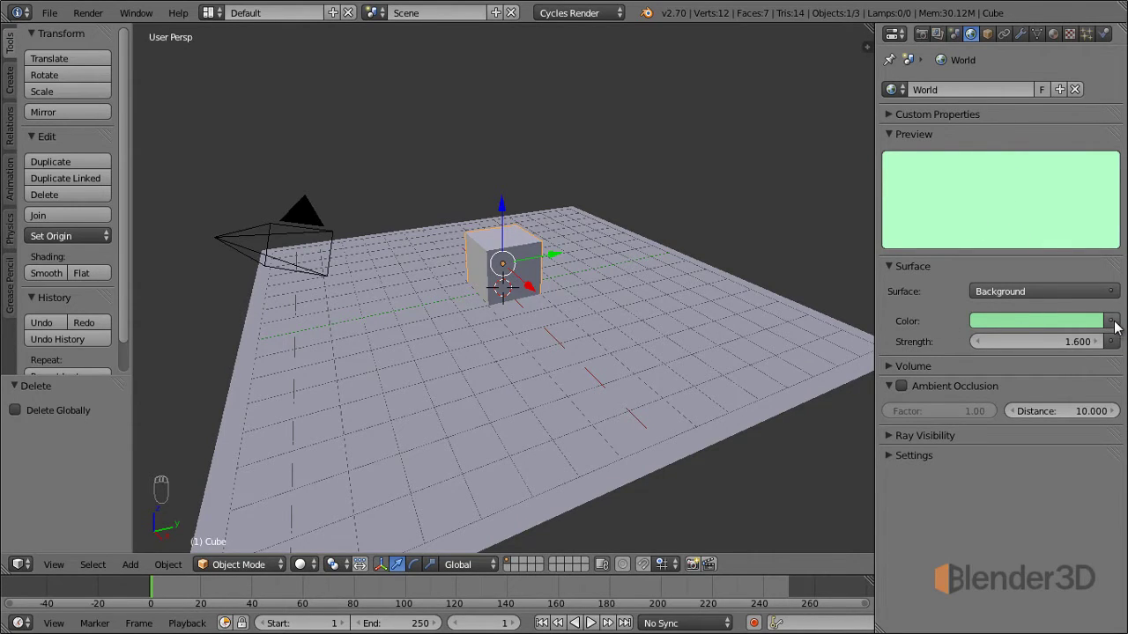
Drive the world colour with a Sky Texture and raise its turbidity to 8.3
{"action": "left_click", "coordinate": [1114, 323]}
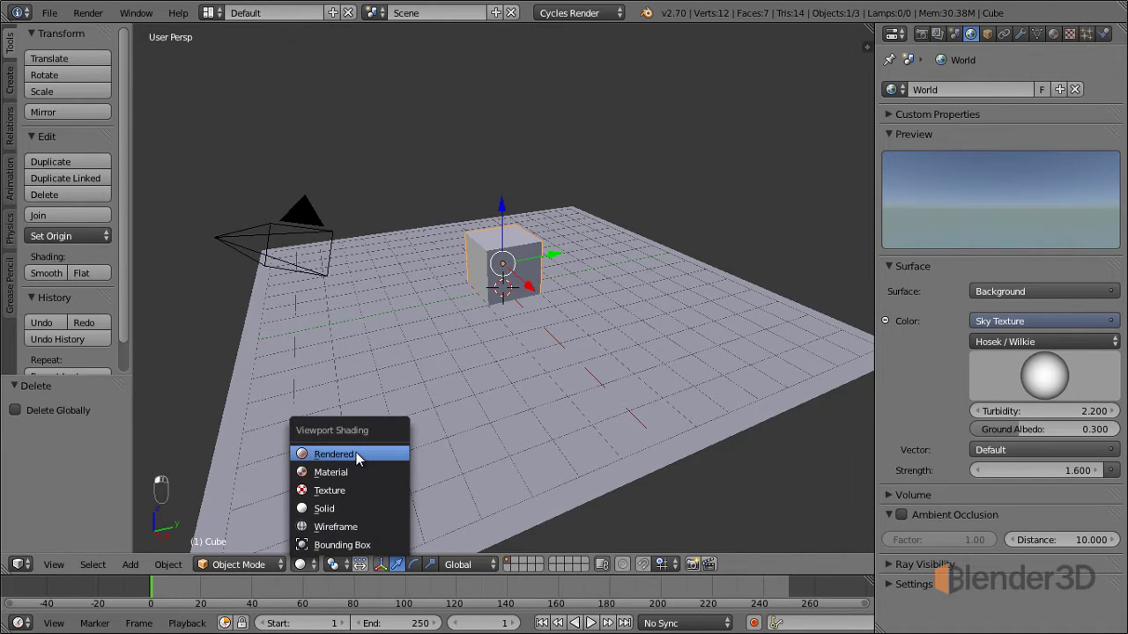
{"action": "left_click", "coordinate": [359, 459]}
{"action": "left_click_drag", "start_coordinate": [358, 459], "coordinate": [407, 457]}
{"action": "left_click", "coordinate": [385, 394]}
{"action": "left_click_drag", "start_coordinate": [389, 385], "coordinate": [412, 370]}
{"action": "left_click", "coordinate": [412, 371]}
{"action": "left_click_drag", "start_coordinate": [418, 363], "coordinate": [492, 358]}
{"action": "left_click_drag", "start_coordinate": [452, 353], "coordinate": [482, 394]}
{"action": "left_click_drag", "start_coordinate": [482, 394], "coordinate": [455, 362]}
{"action": "left_click_drag", "start_coordinate": [454, 362], "coordinate": [476, 350]}
Adjust the remaining sky settings and preview the cube with Rendered viewport shading
{"action": "left_click_drag", "start_coordinate": [1033, 380], "coordinate": [1046, 415]}
{"action": "left_click", "coordinate": [1046, 415]}
{"action": "left_click_drag", "start_coordinate": [999, 381], "coordinate": [1027, 369]}
{"action": "left_click", "coordinate": [1026, 369]}
{"action": "left_click", "coordinate": [1047, 381]}
{"action": "middle_click", "coordinate": [1047, 379]}
{"action": "middle_click", "coordinate": [1034, 377]}
{"action": "double_click", "coordinate": [1033, 377]}
{"action": "middle_click", "coordinate": [1034, 377]}
{"action": "middle_click", "coordinate": [1033, 377]}
{"action": "middle_click", "coordinate": [615, 317]}
{"action": "left_click_drag", "start_coordinate": [648, 310], "coordinate": [451, 332]}
Jump to the camera view to frame the sky-lit cube render
{"action": "key", "text": "KP_0"}
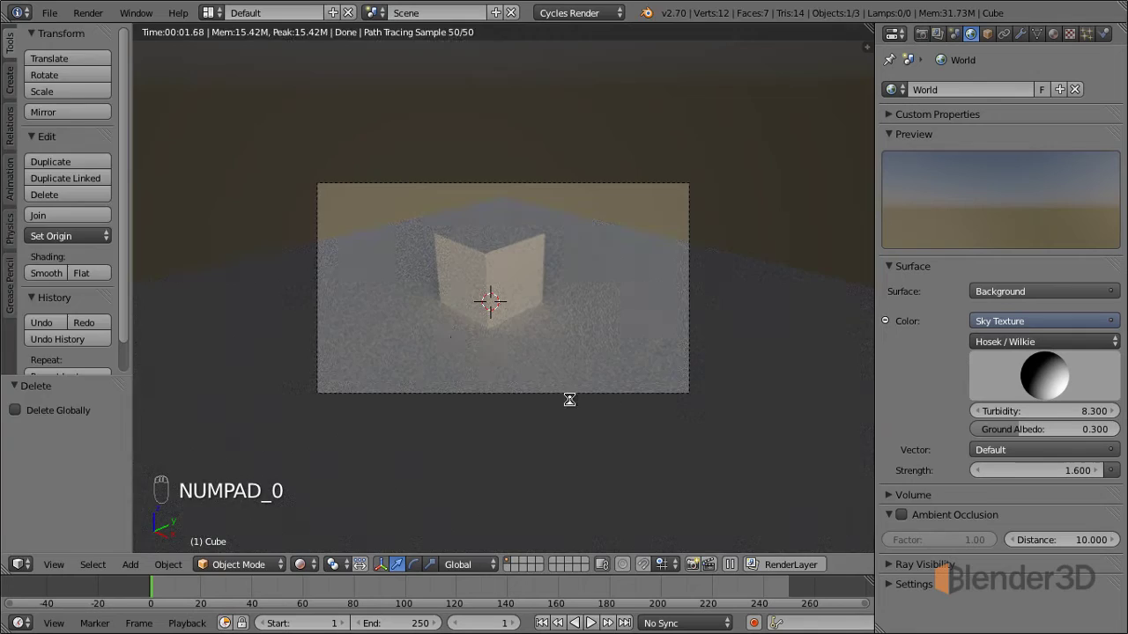
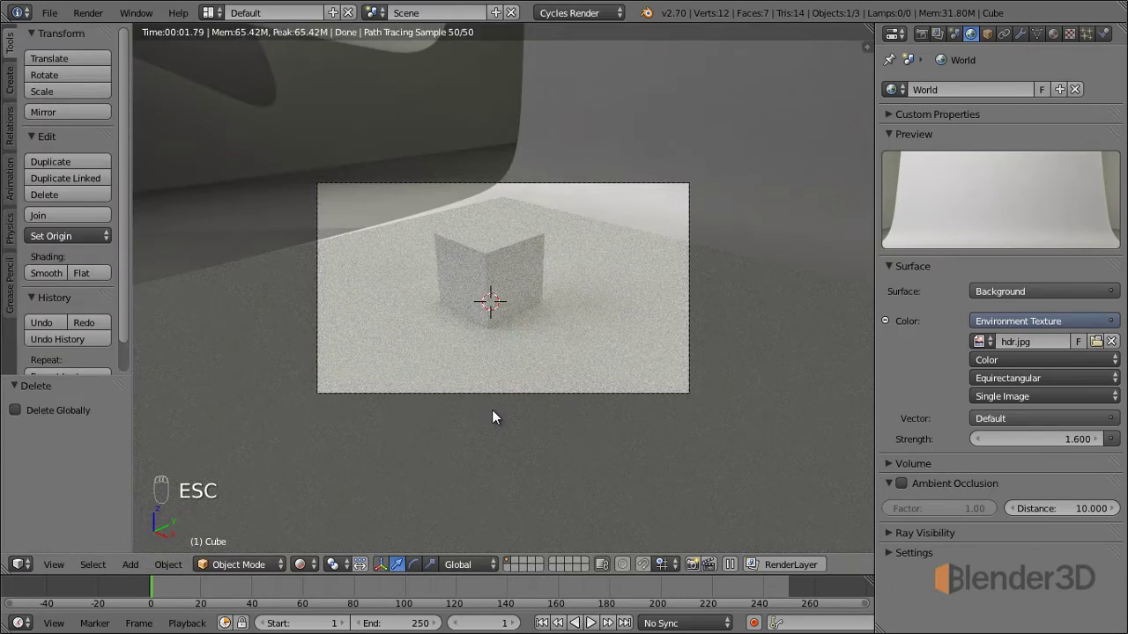
Leave camera view and orbit around the cube and plane to inspect the HDR studio lighting
{"action": "key", "text": "KP_0"}
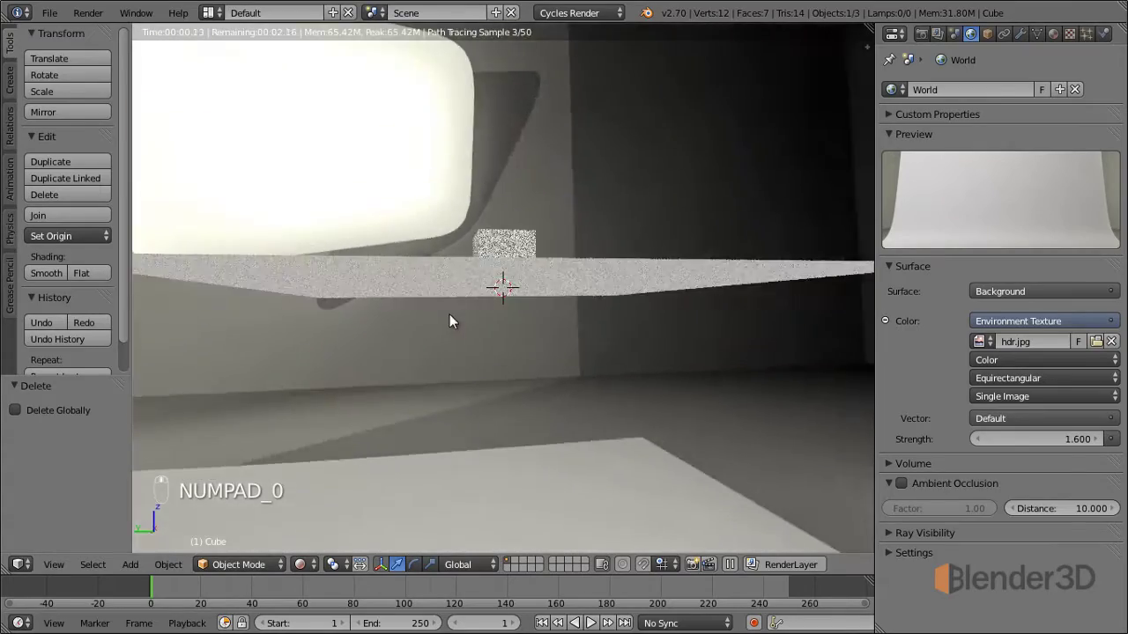
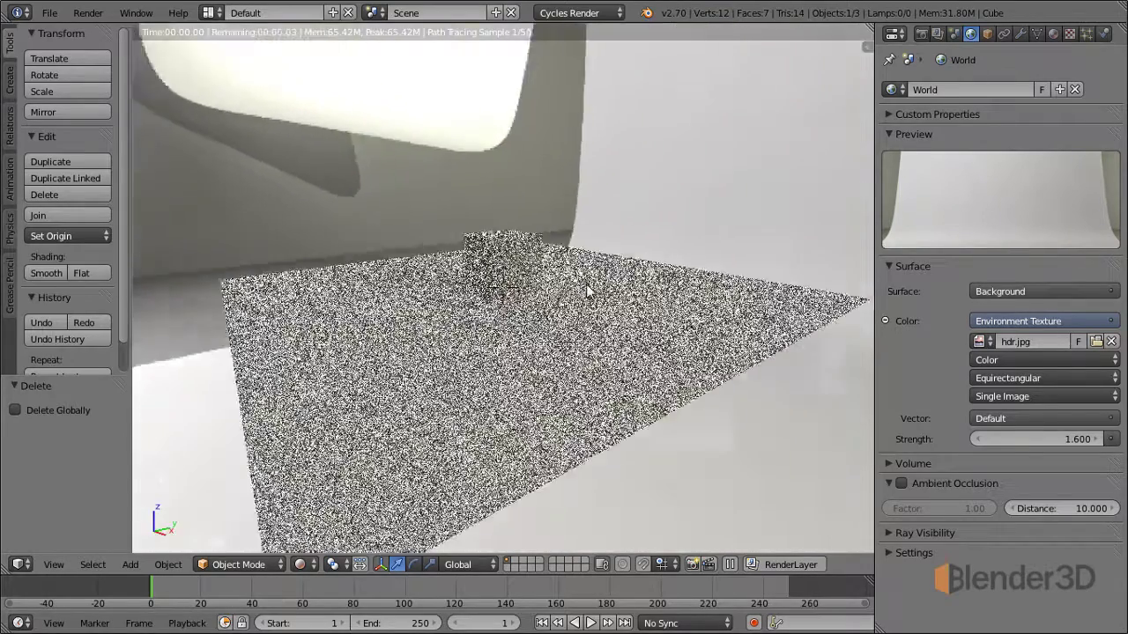
{"action": "left_click_drag", "start_coordinate": [585, 264], "coordinate": [401, 458]}
{"action": "left_click_drag", "start_coordinate": [546, 382], "coordinate": [543, 291]}
{"action": "middle_click", "coordinate": [466, 271]}
{"action": "middle_click", "coordinate": [466, 285]}
{"action": "left_click_drag", "start_coordinate": [466, 284], "coordinate": [483, 367]}
{"action": "middle_click", "coordinate": [483, 365]}
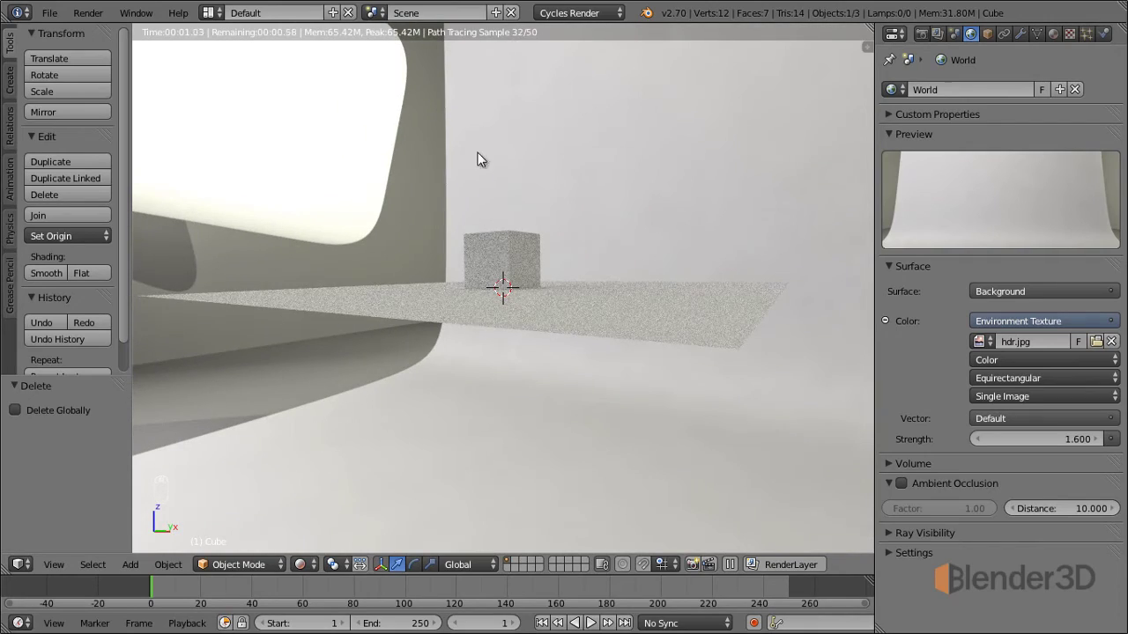
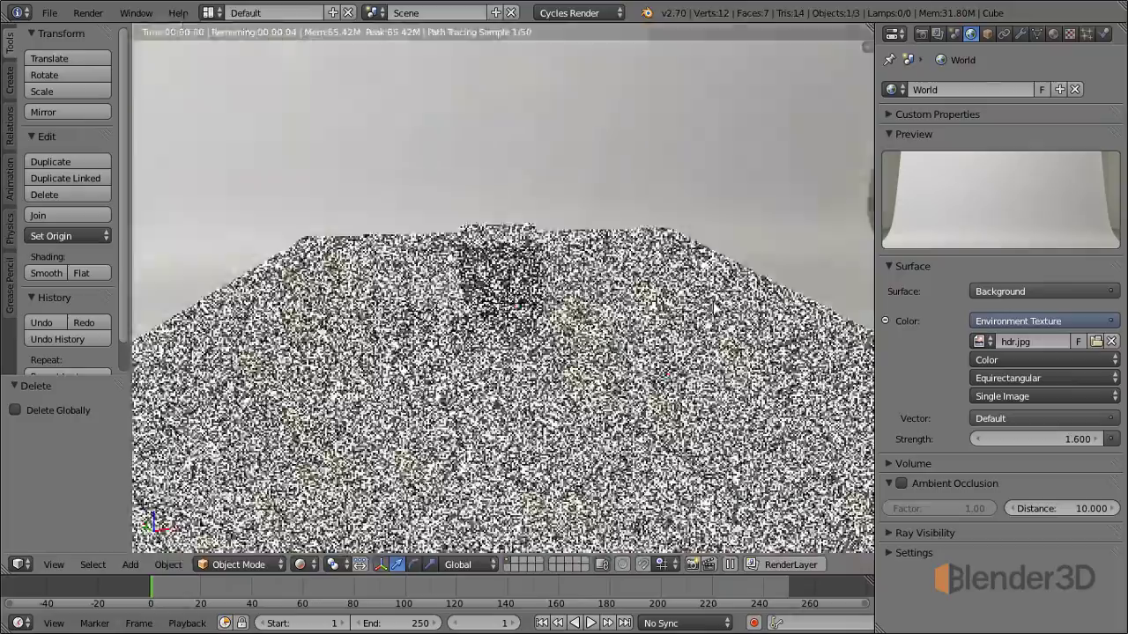
Orbit the view down to look across the plane at the studio backdrop
{"action": "middle_click", "coordinate": [572, 358]}
{"action": "left_click_drag", "start_coordinate": [571, 355], "coordinate": [578, 132]}
{"action": "left_click_drag", "start_coordinate": [574, 200], "coordinate": [546, 289]}
{"action": "middle_click", "coordinate": [546, 289]}
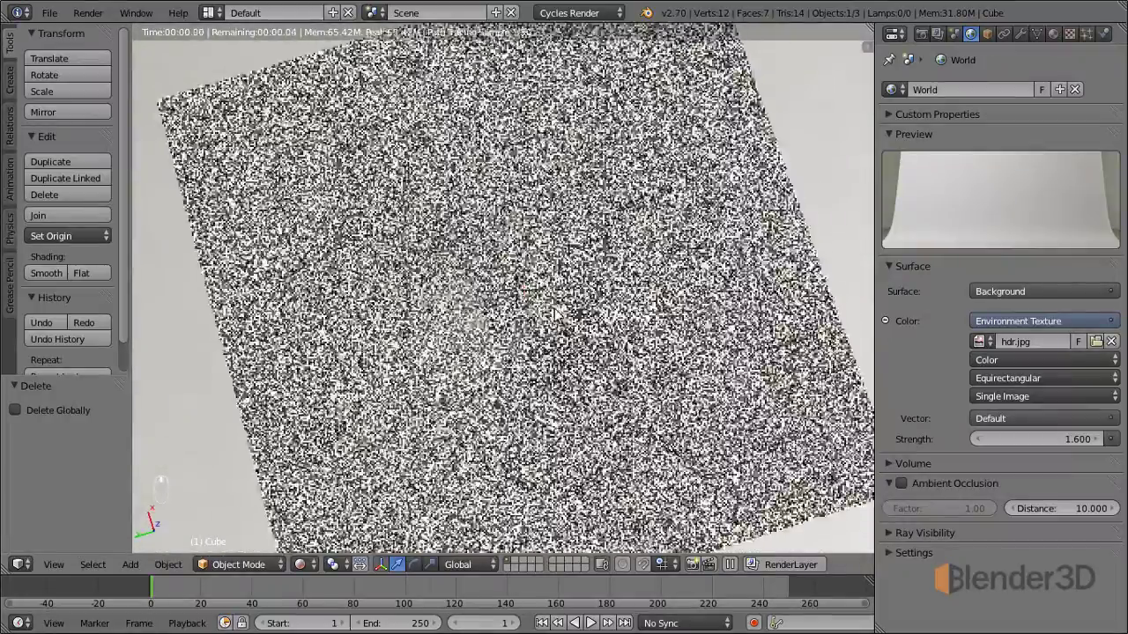
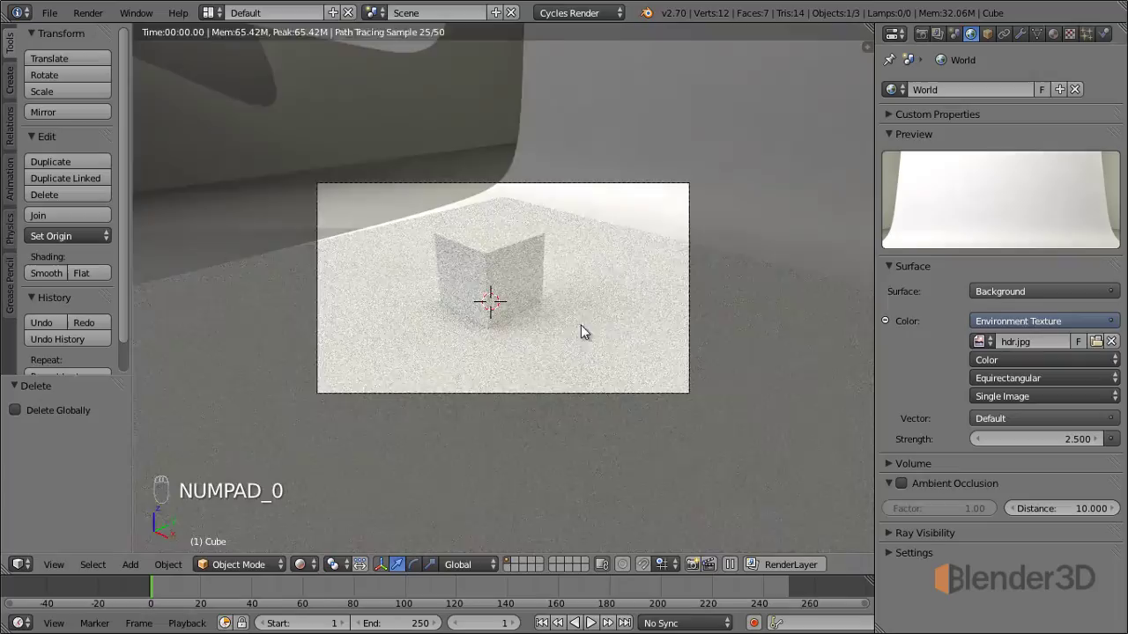
Look through the scene camera and scale the ground plane up to about 3.15
{"action": "middle_click", "coordinate": [571, 329]}
{"action": "middle_click", "coordinate": [571, 328]}
{"action": "key", "text": "shift+f"}
{"action": "left_click_drag", "start_coordinate": [589, 329], "coordinate": [385, 539]}
{"action": "left_click_drag", "start_coordinate": [490, 357], "coordinate": [513, 343]}
{"action": "left_click_drag", "start_coordinate": [506, 344], "coordinate": [589, 357]}
{"action": "key", "text": "s"}
{"action": "key", "text": "s"}
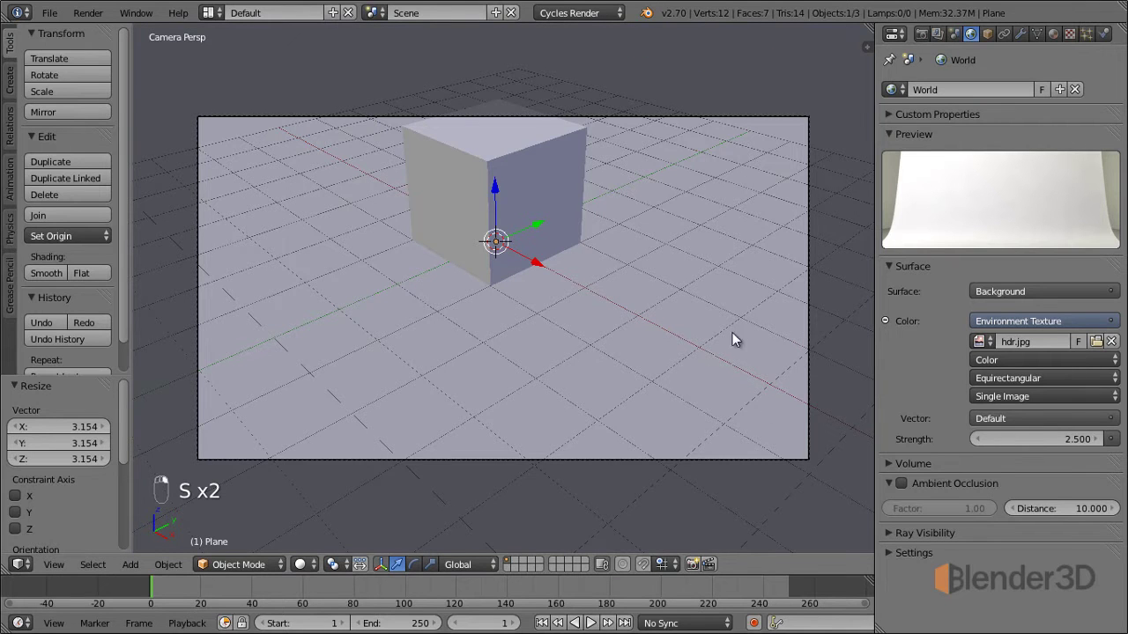
Select the camera ready to render the studio-lit cube
{"action": "key", "text": "shift+f"}
{"action": "right_click", "coordinate": [505, 294]}
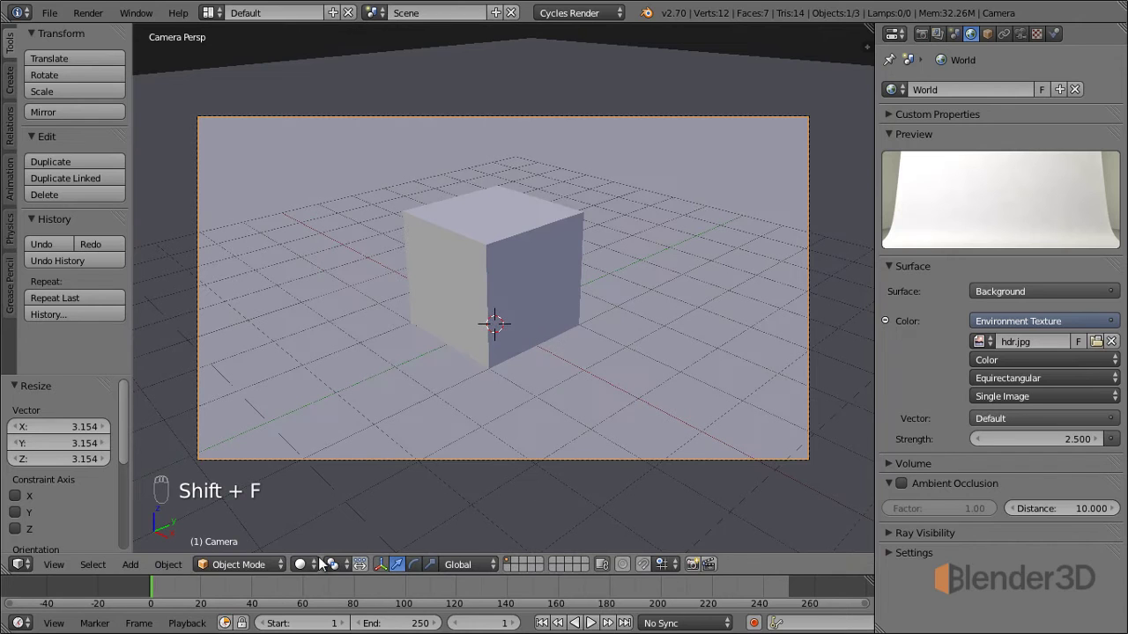